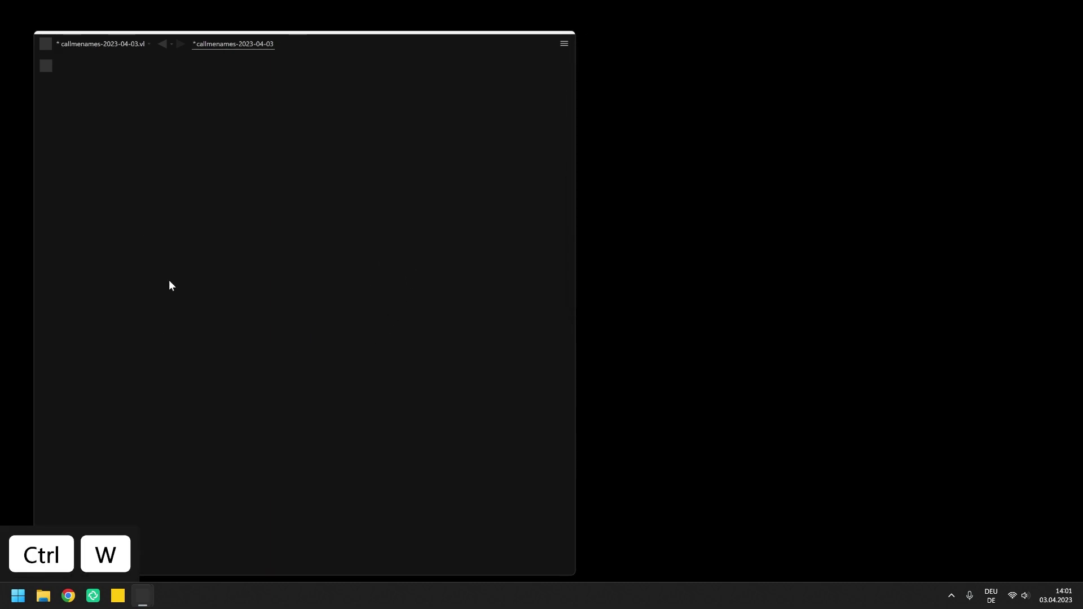
Bring up the NodeBrowser on the empty patch and select the Stride category folder
click(175, 285)
scroll(down, 3)
drag(223, 445, 249, 446)
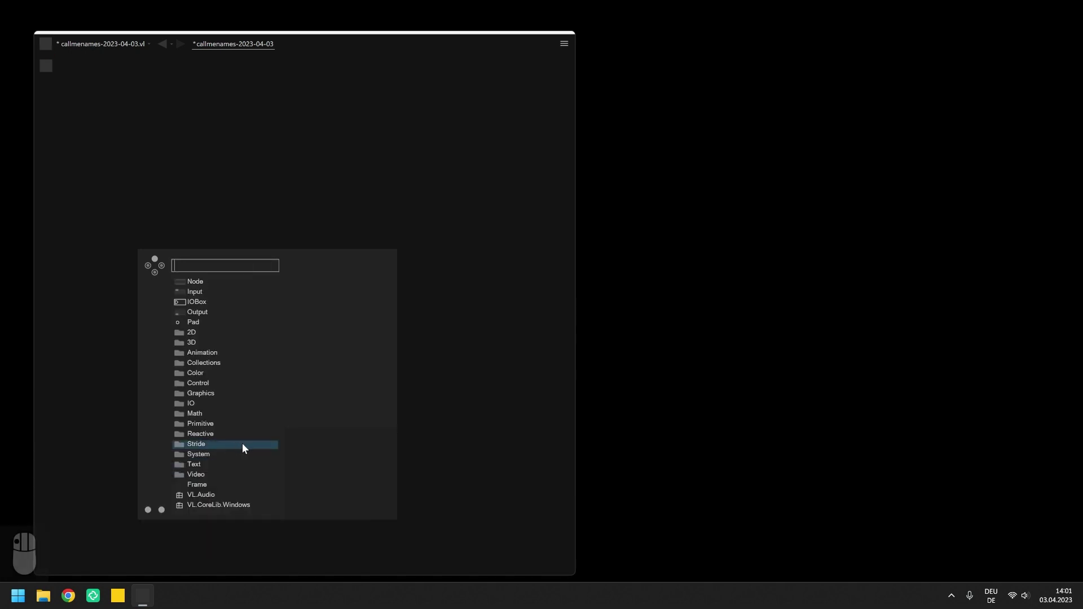
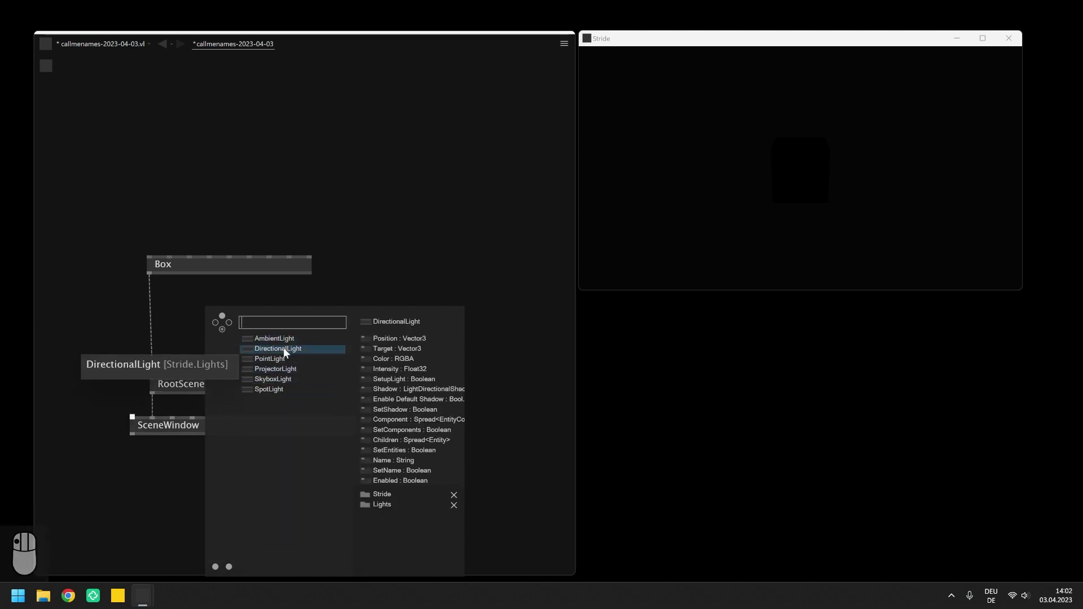
Move DirectionalLight above RootScene, then orbit the Stride camera around the lit box and reset to front view
drag(288, 355, 202, 365)
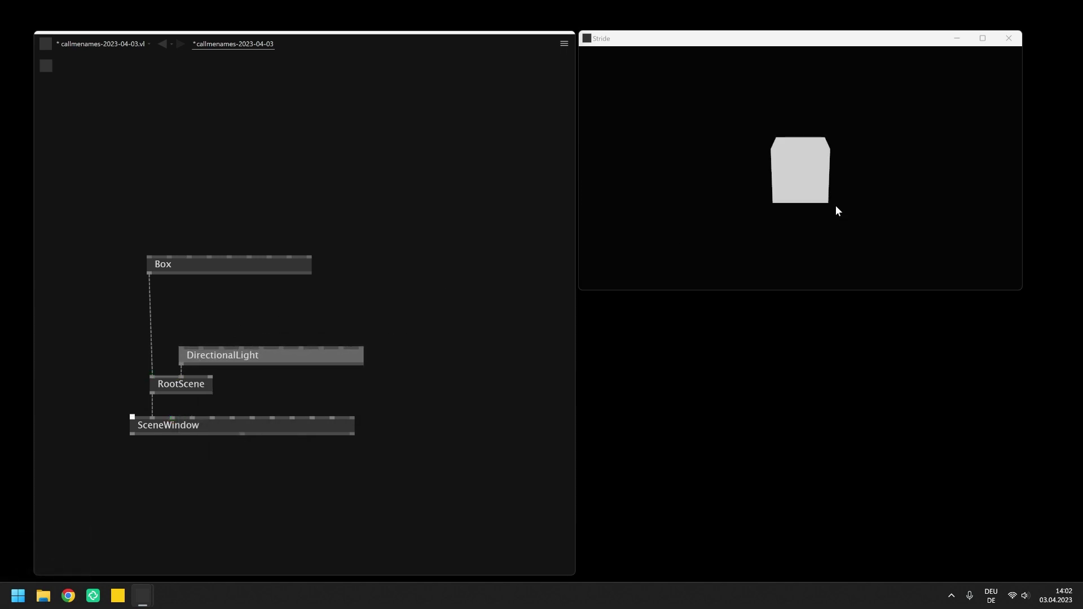
click(838, 211)
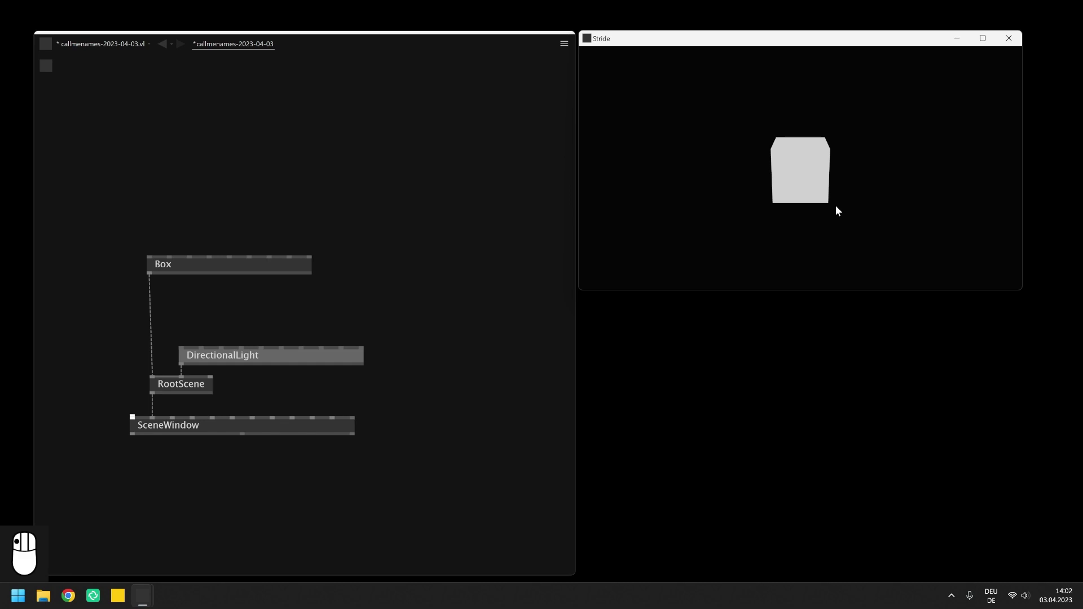
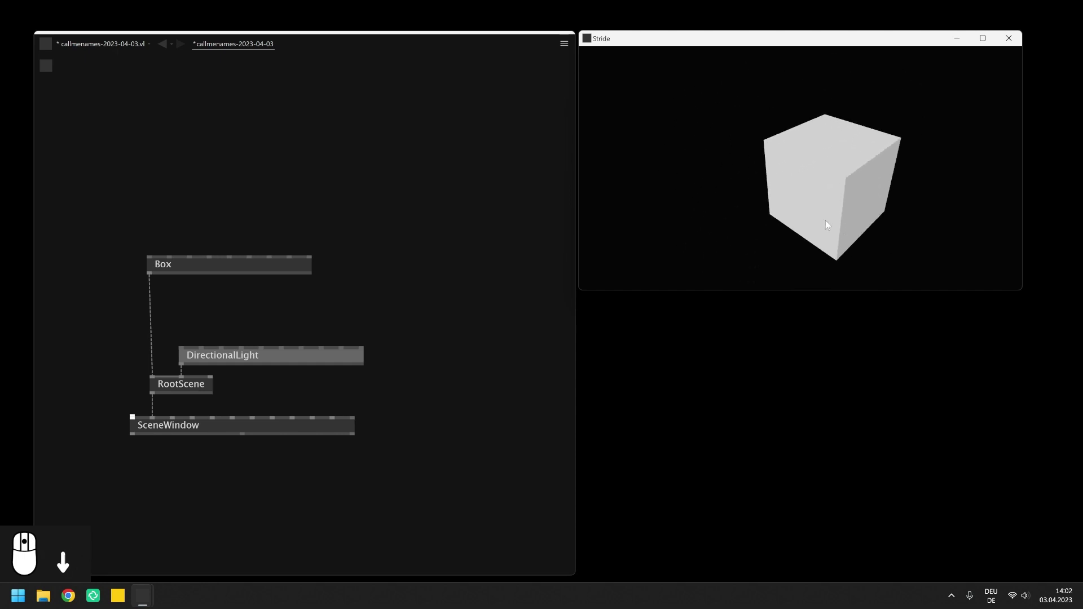
middle_click(873, 165)
scroll(up, 3)
drag(902, 163, 901, 163)
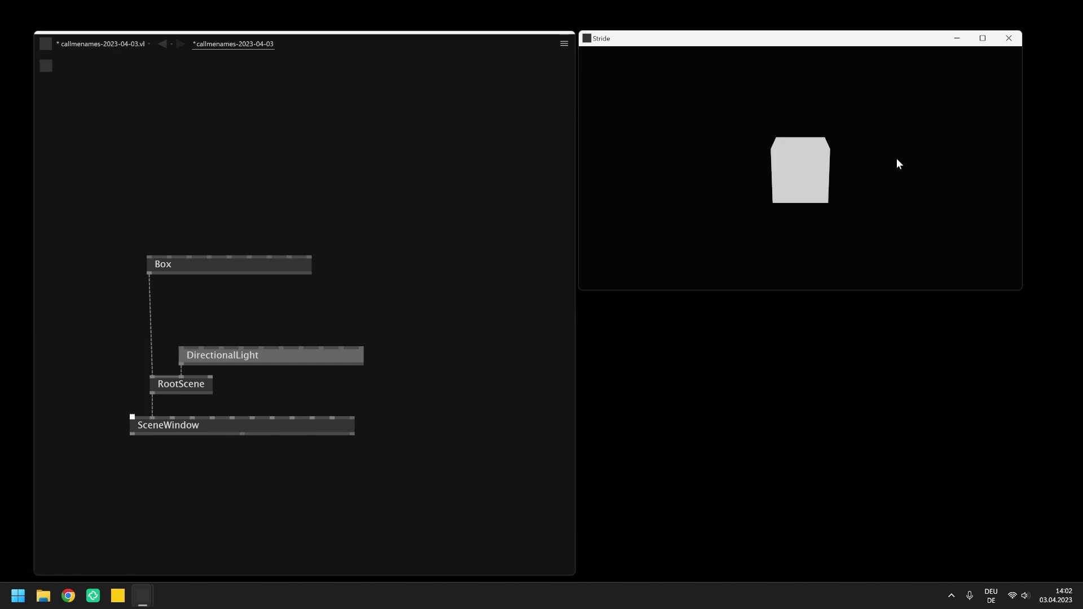
drag(385, 289, 384, 289)
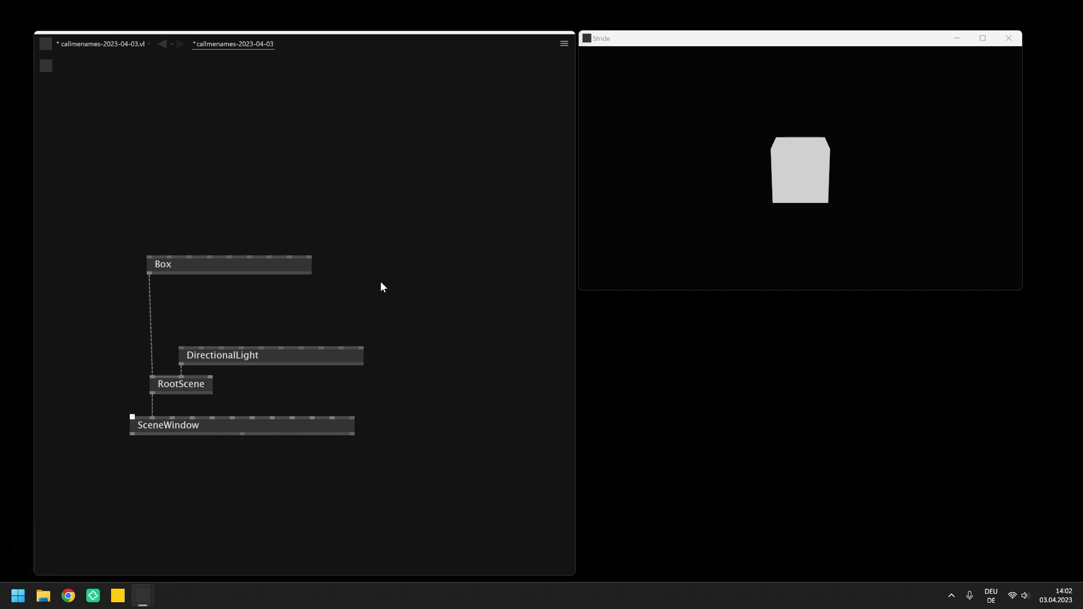
Give the Box a red PBRMaterial and set the SceneWindow's Clear Color to blue
click(269, 462)
scroll(down, 3)
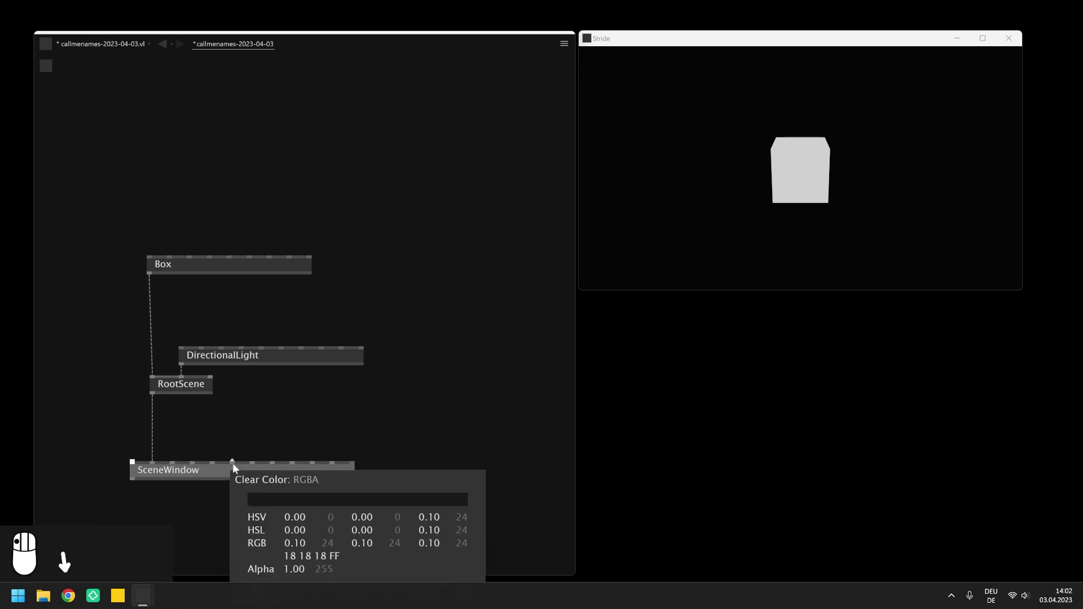
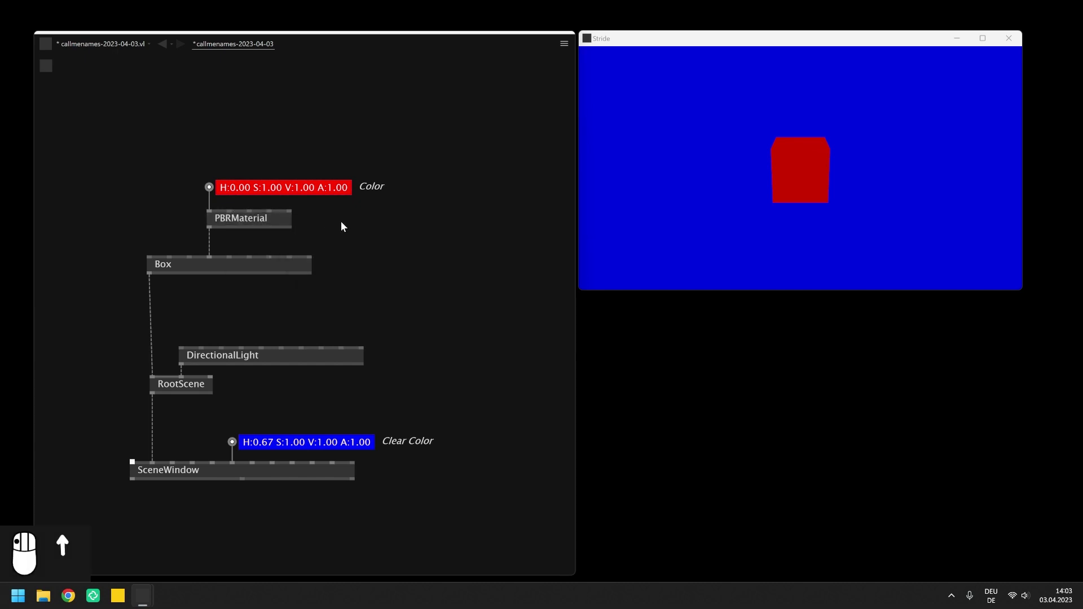
scroll(down, 3)
click(339, 255)
scroll(down, 3)
scroll(down, 3)
scroll(down, 3)
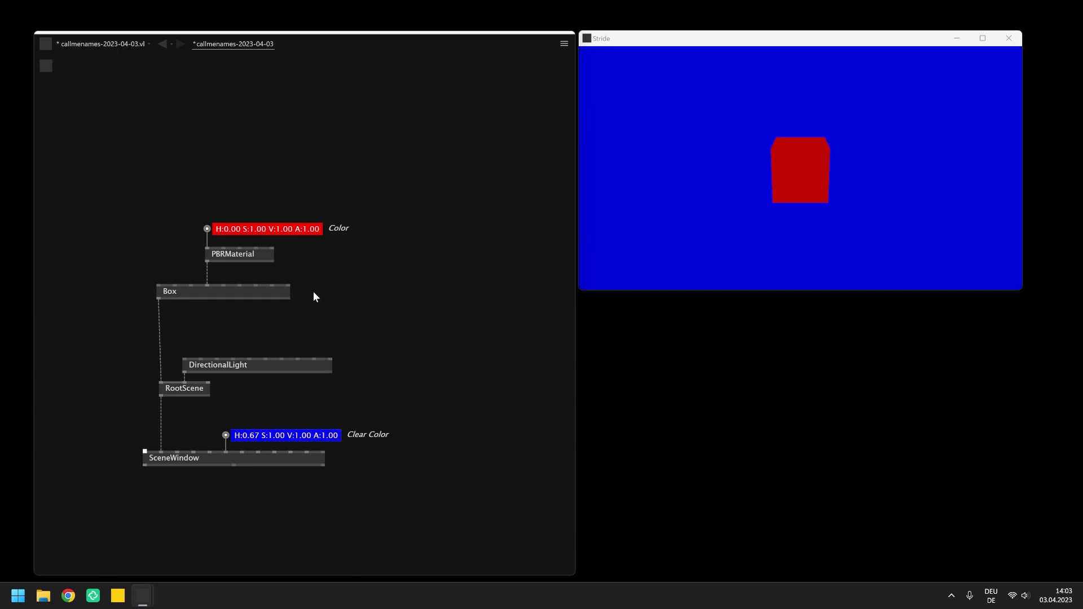
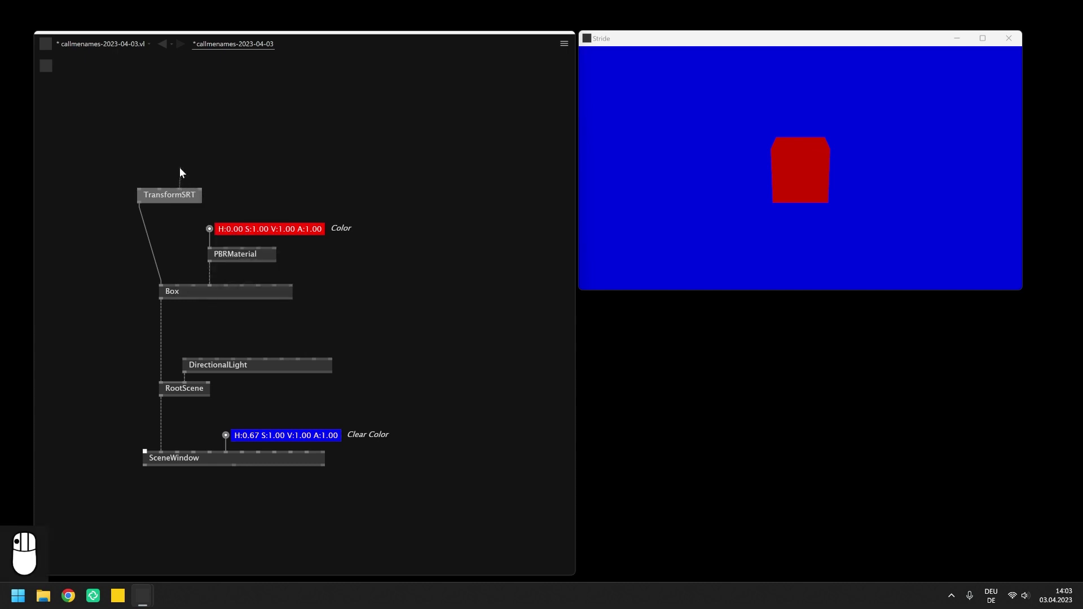
Move the Rotation IOBox up and start adding an LFO node above it to drive the rotation
middle_click(186, 172)
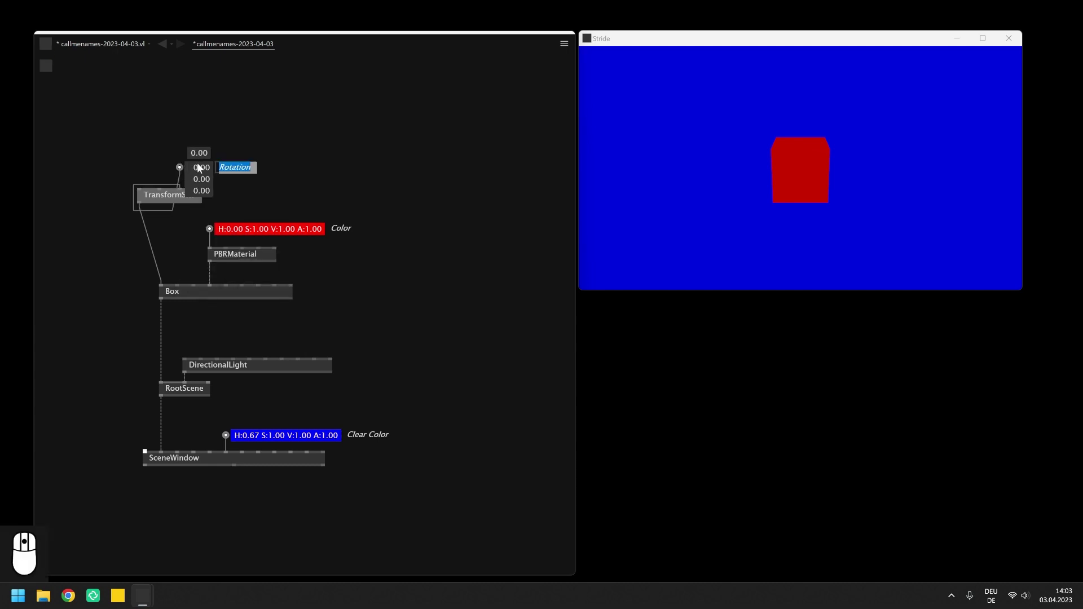
drag(201, 164, 199, 97)
key(Return)
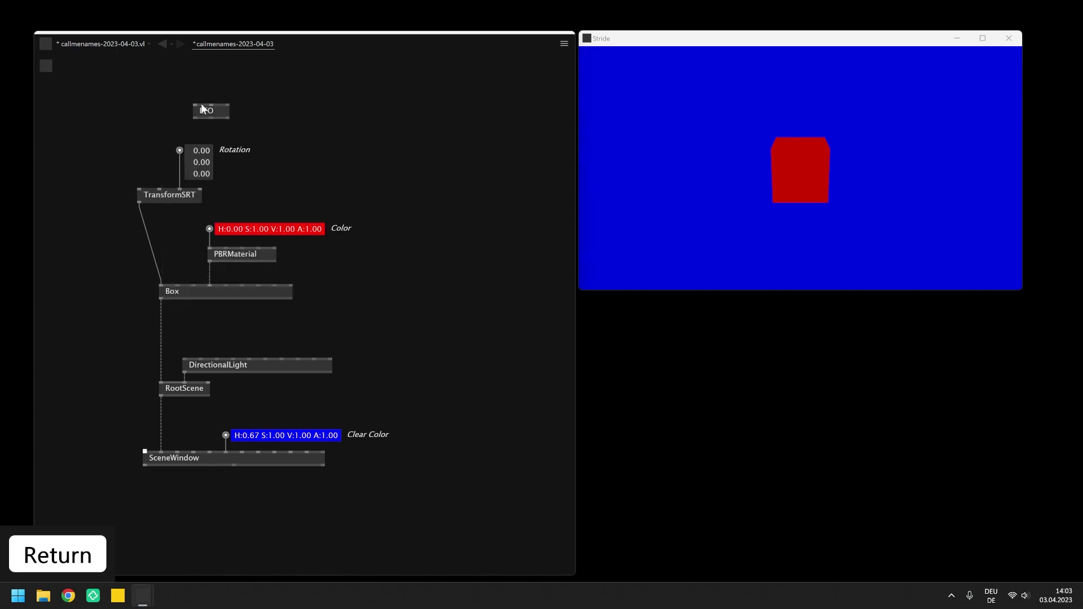
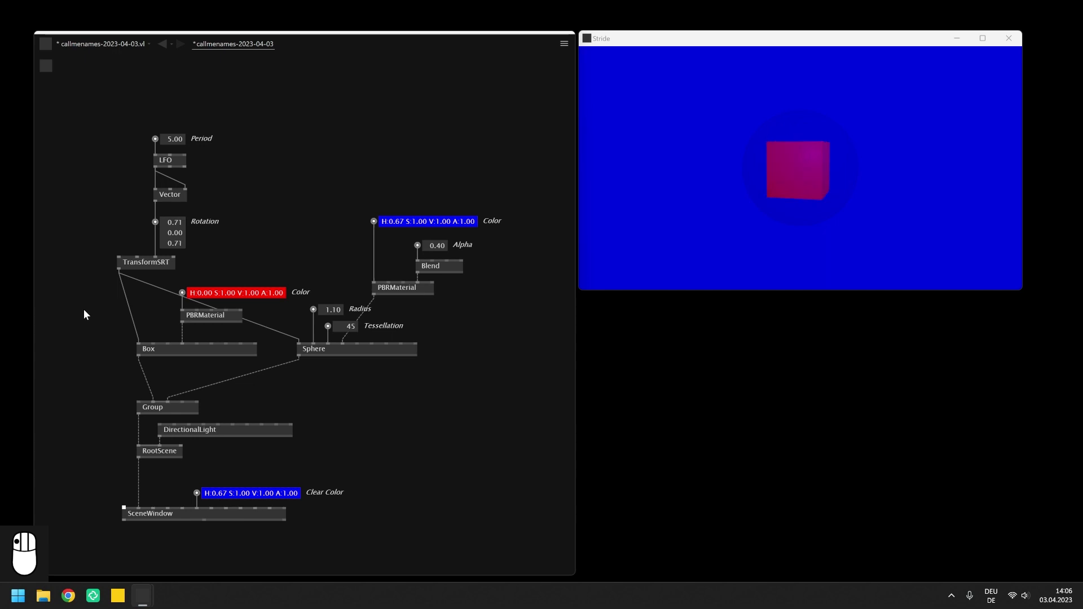
Rewire the TransformSRT output from the Box alone to the Group node
key(Delete)
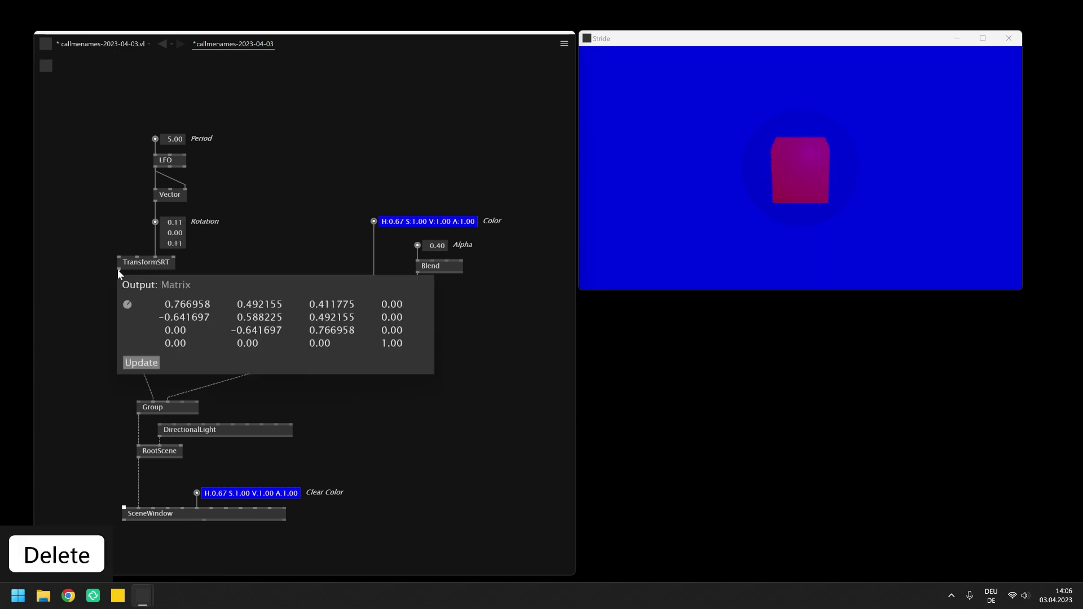
drag(122, 276, 241, 358)
drag(245, 358, 258, 201)
Add a Translation IOBox on TransformSRT beside Rotation and widen the Group node
click(173, 207)
drag(180, 229, 261, 209)
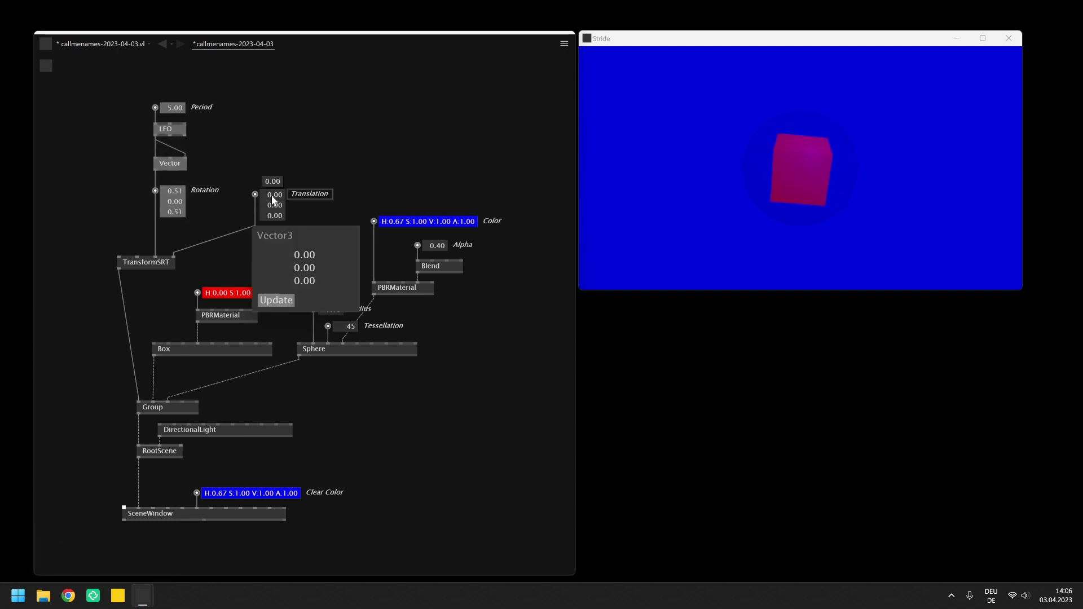
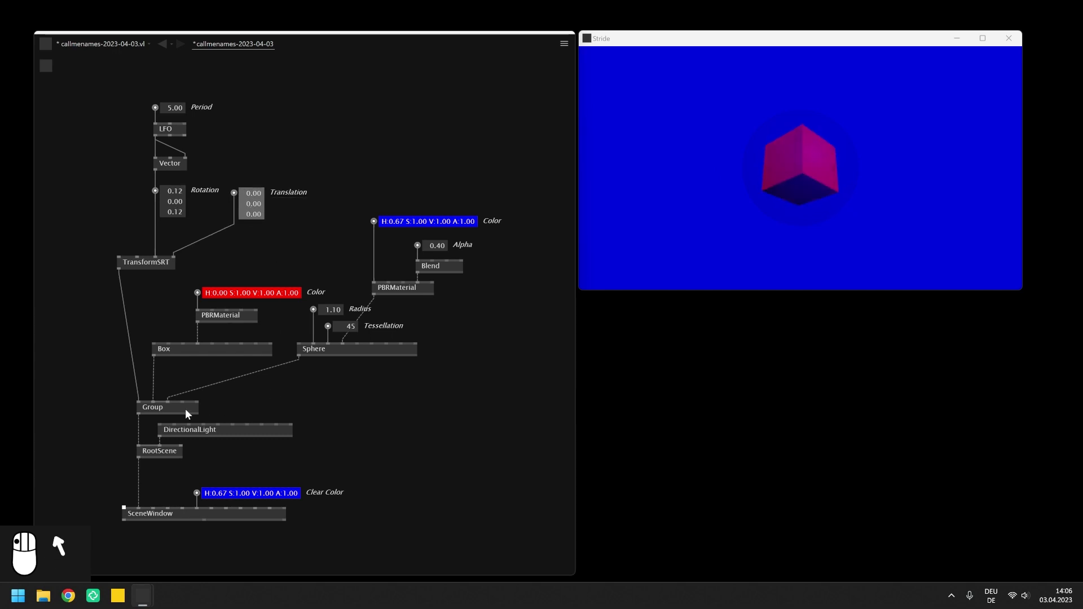
drag(190, 411, 193, 414)
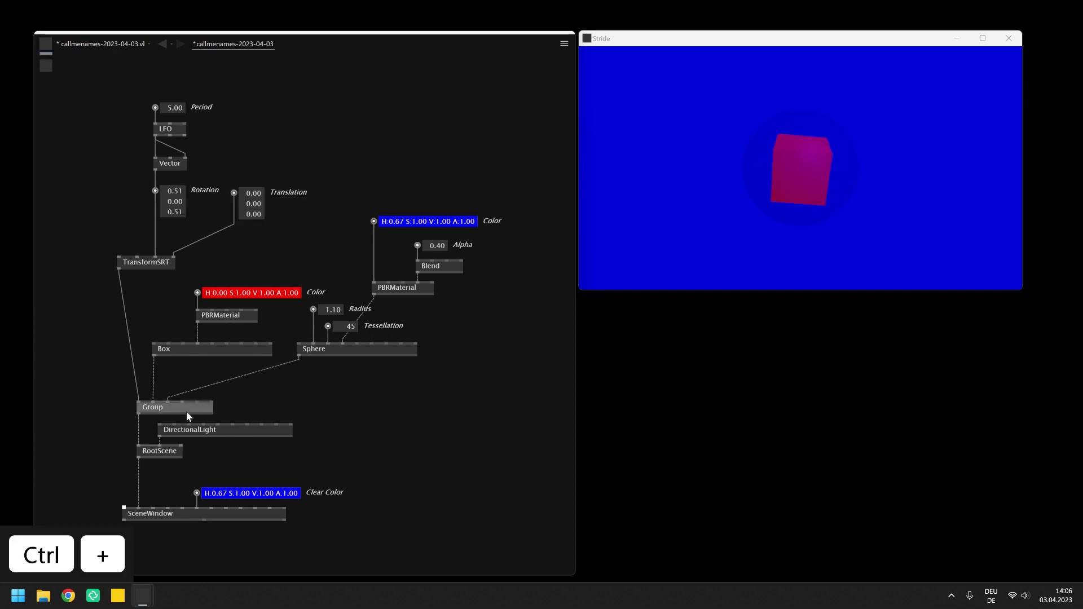
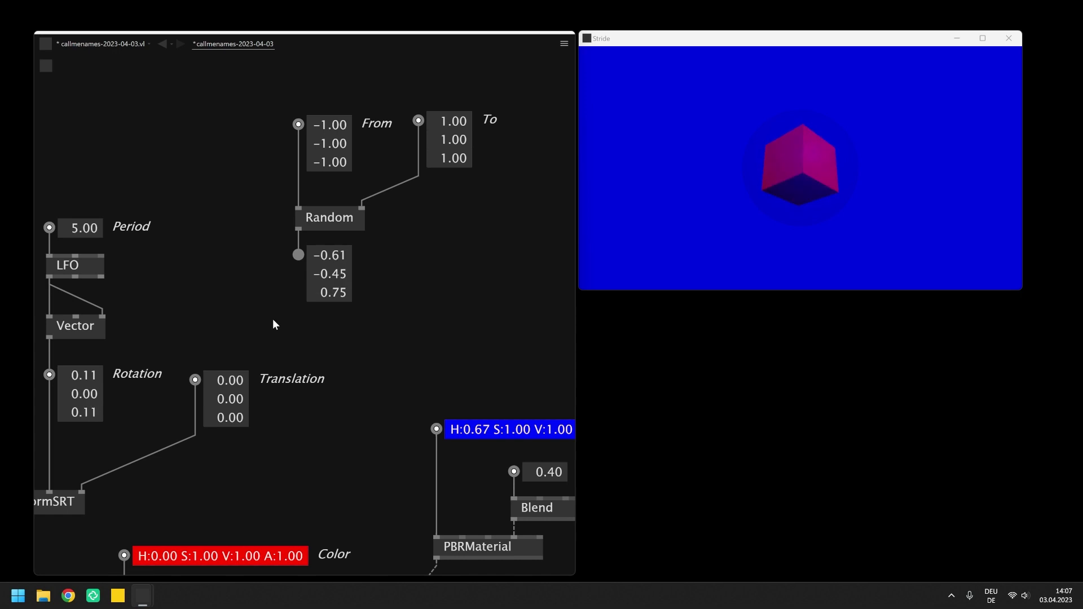
Add an S+H node after Random with a Bang trigger wired to its Sample input
middle_click(279, 323)
drag(318, 326, 338, 290)
drag(338, 290, 368, 239)
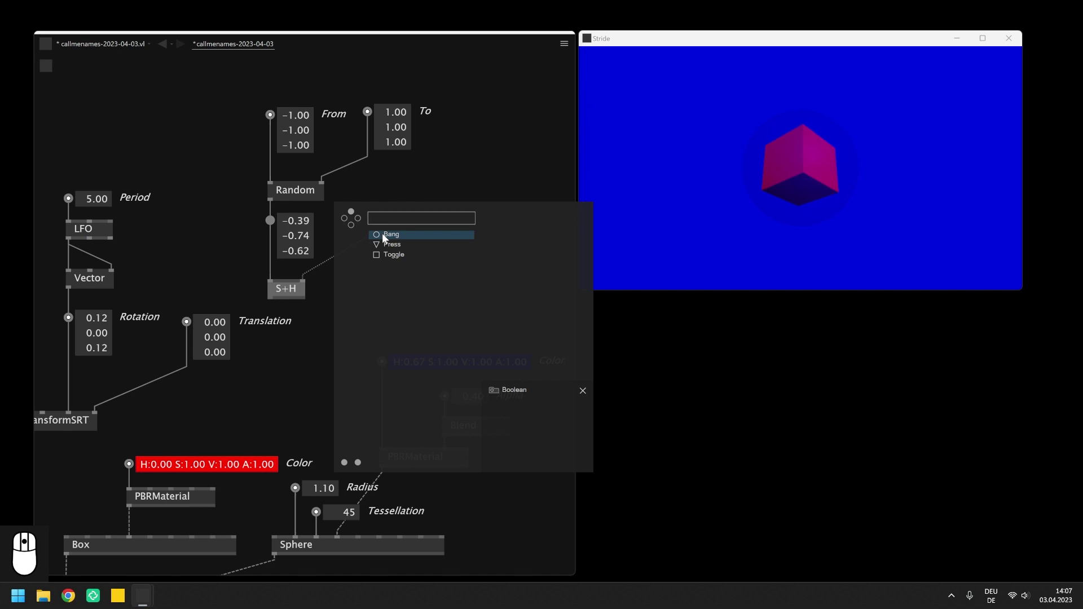
click(385, 239)
right_click(369, 271)
drag(236, 301, 407, 254)
right_click(407, 254)
Drive the S+H Sample with an LFO pulse and delete the Translation IOBox it replaces
drag(396, 286, 257, 365)
middle_click(257, 365)
drag(281, 364, 474, 169)
drag(463, 177, 357, 333)
click(407, 265)
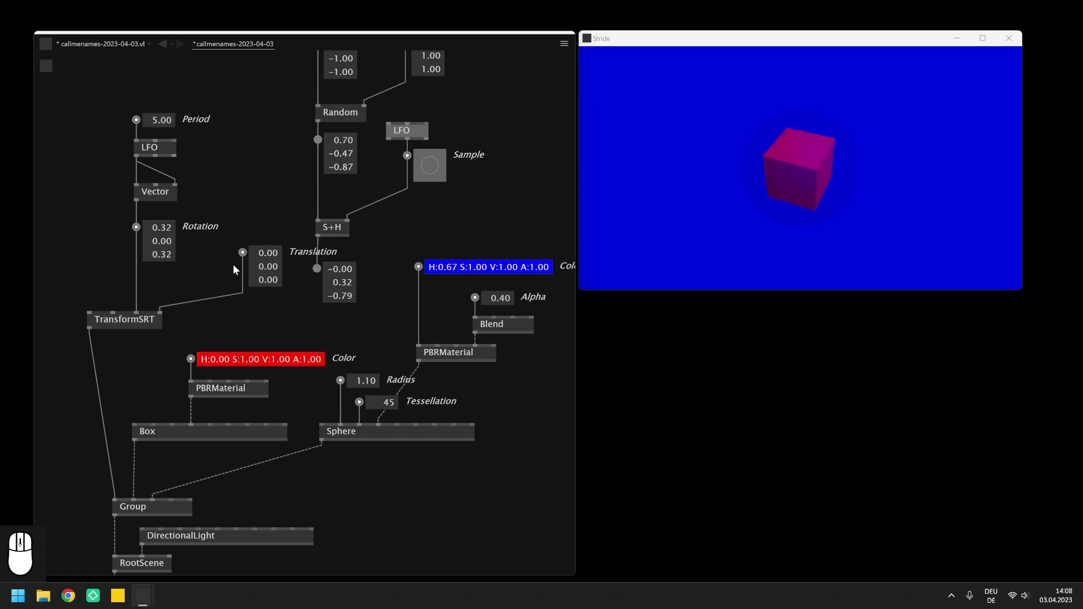
click(229, 282)
key(Delete)
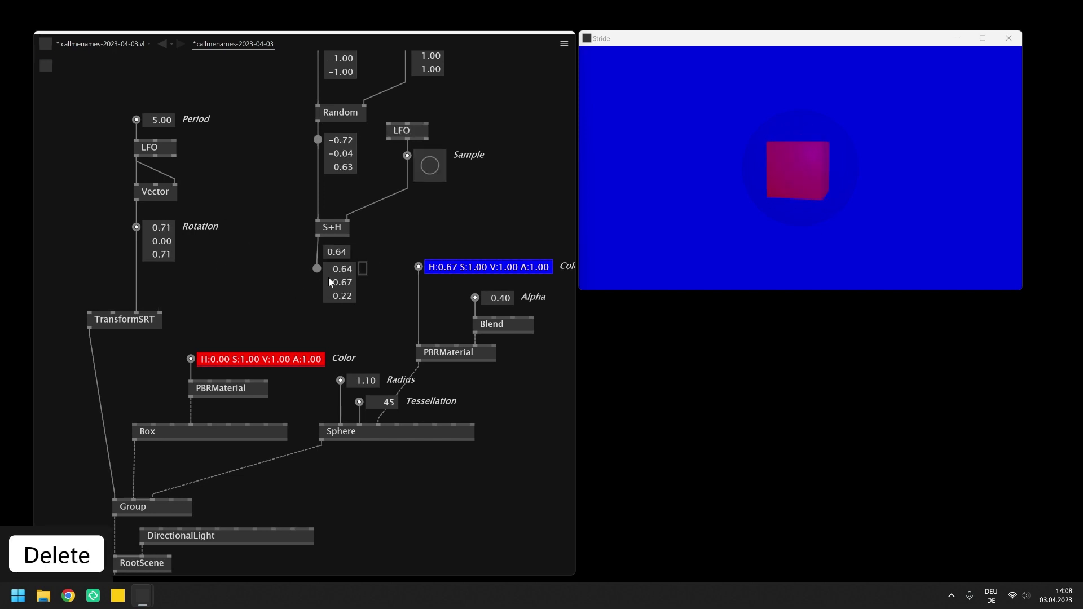